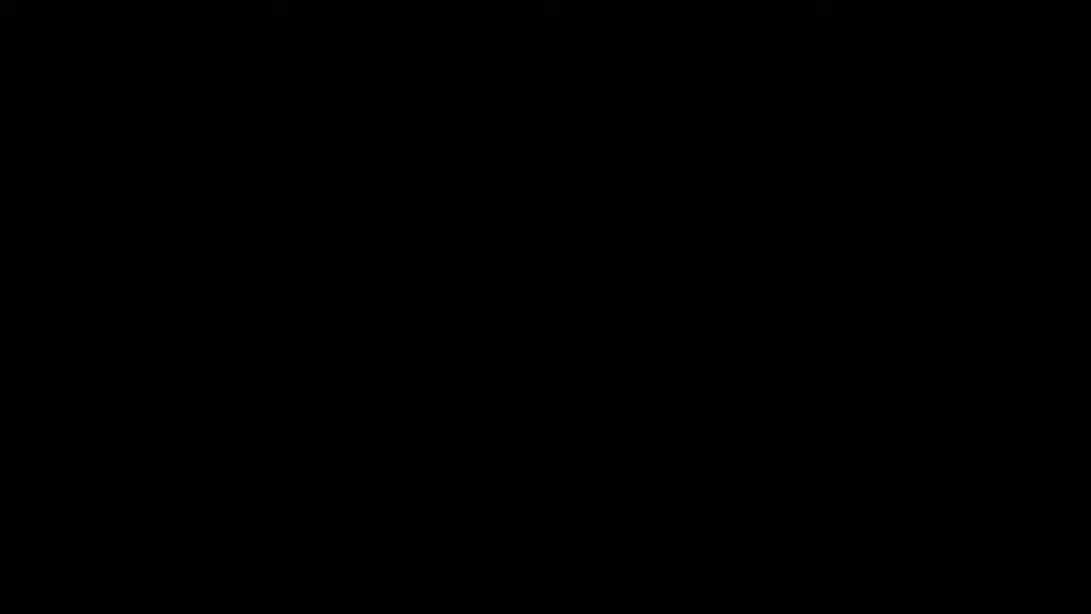
- Bring up the wp application console in OpenShift Online and reveal the MySQL 5.5 password
double_click(596, 213)
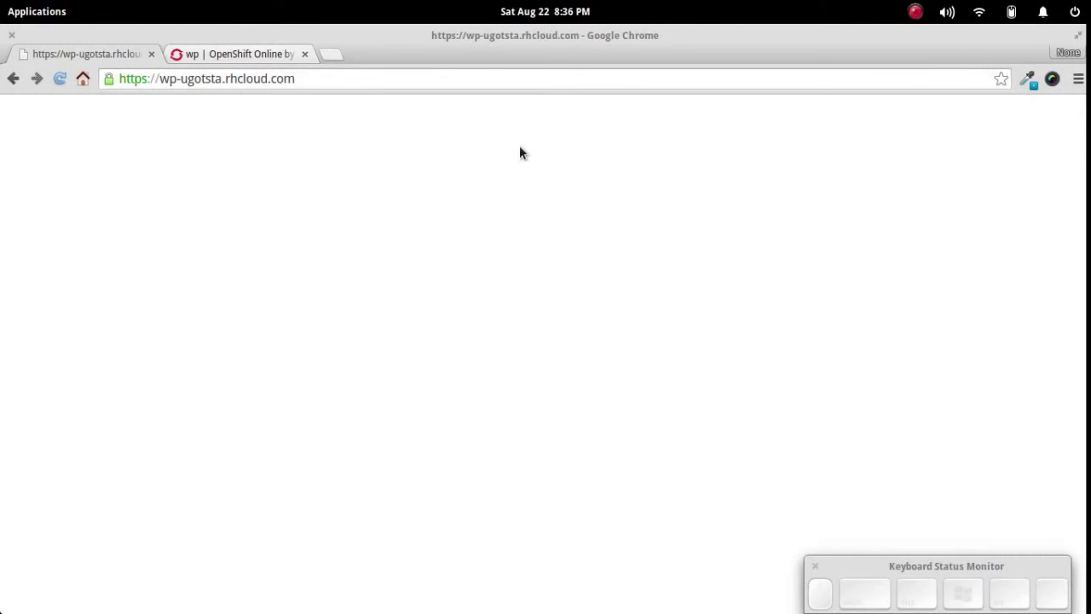
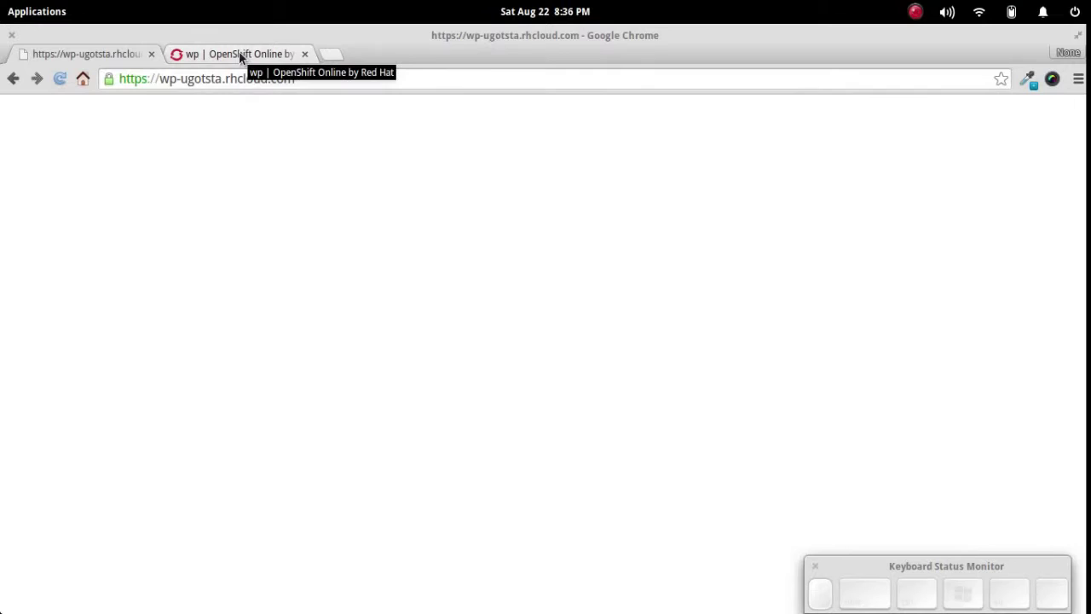
click(243, 54)
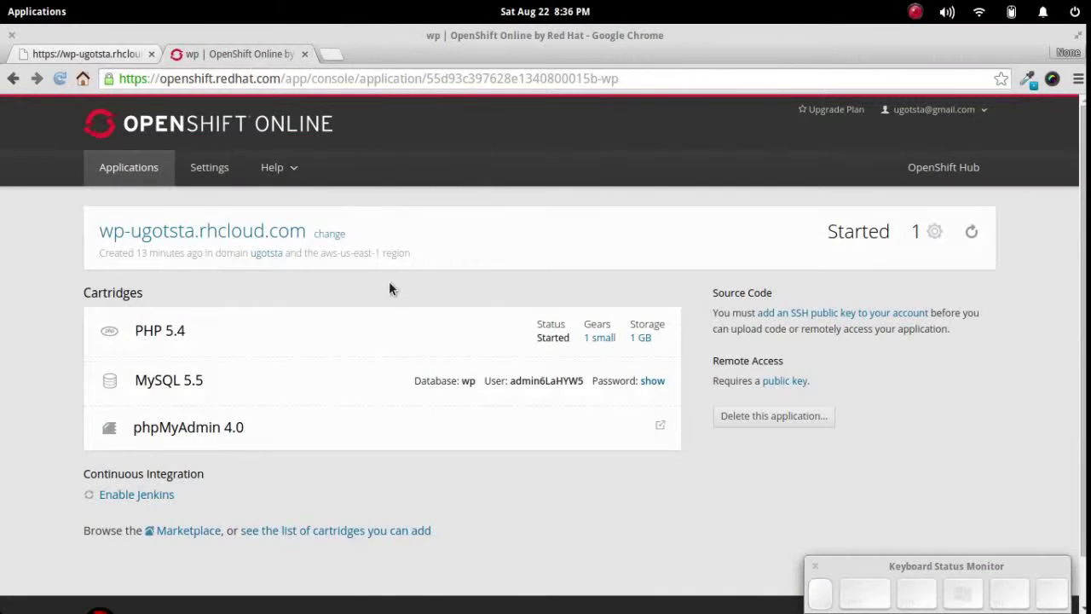
click(387, 292)
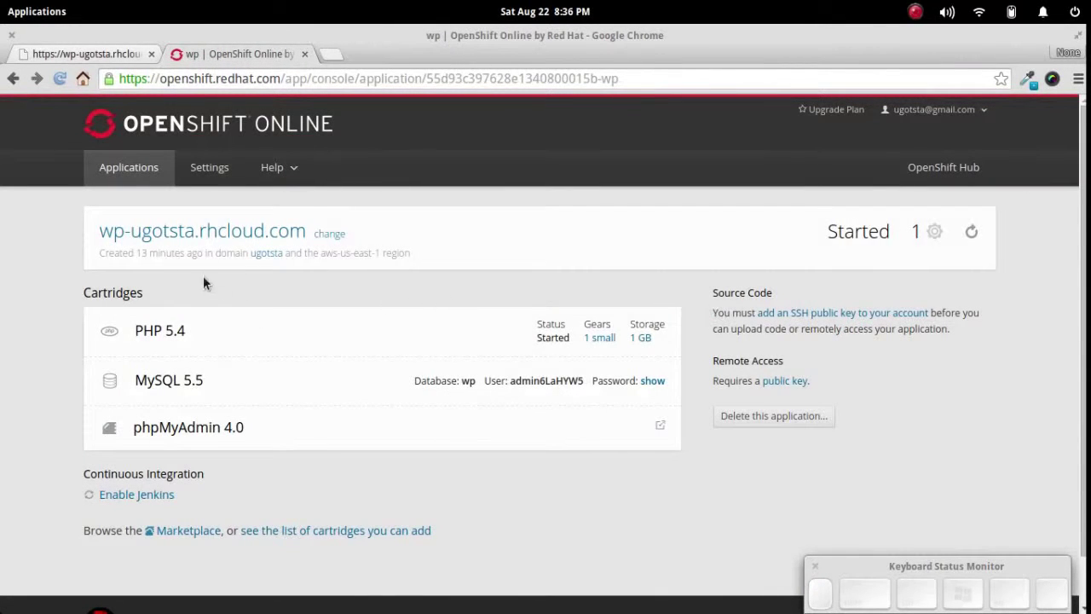
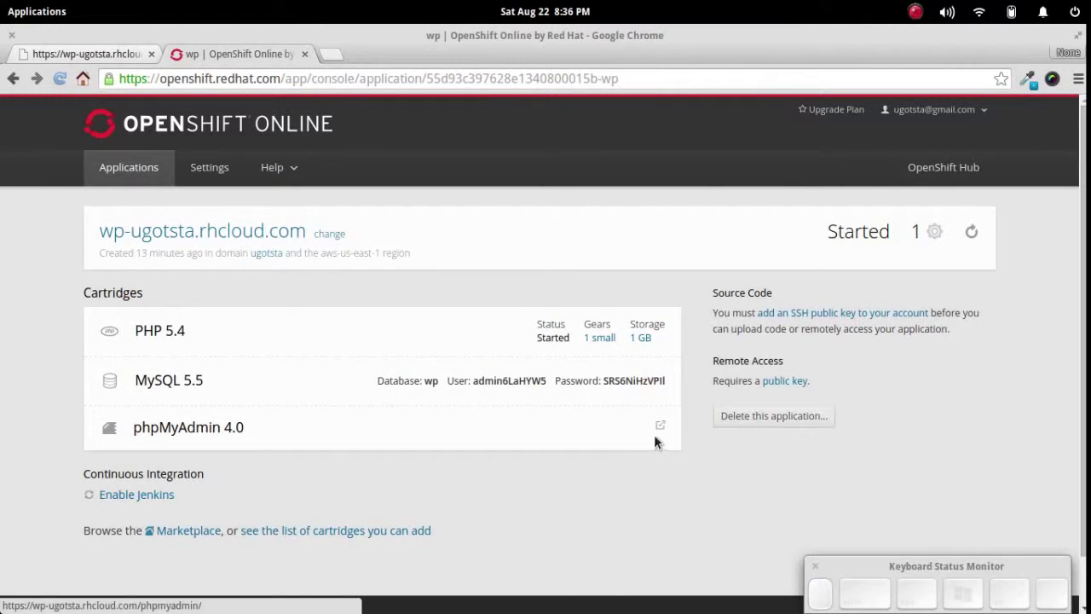
- Launch phpMyAdmin 4.0 from the cartridge link to reach the wp database login
click(670, 429)
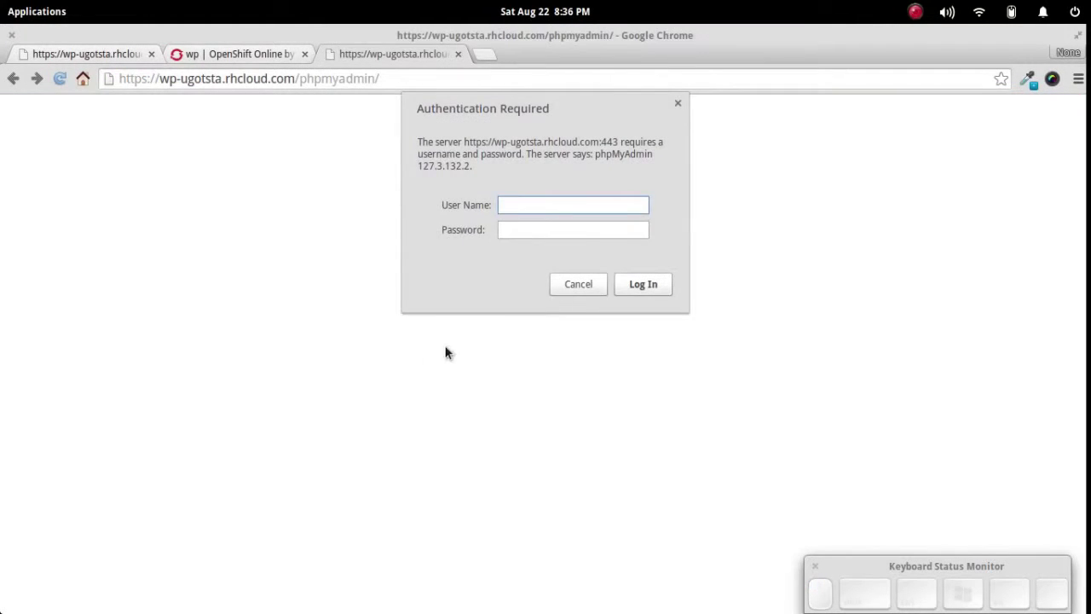
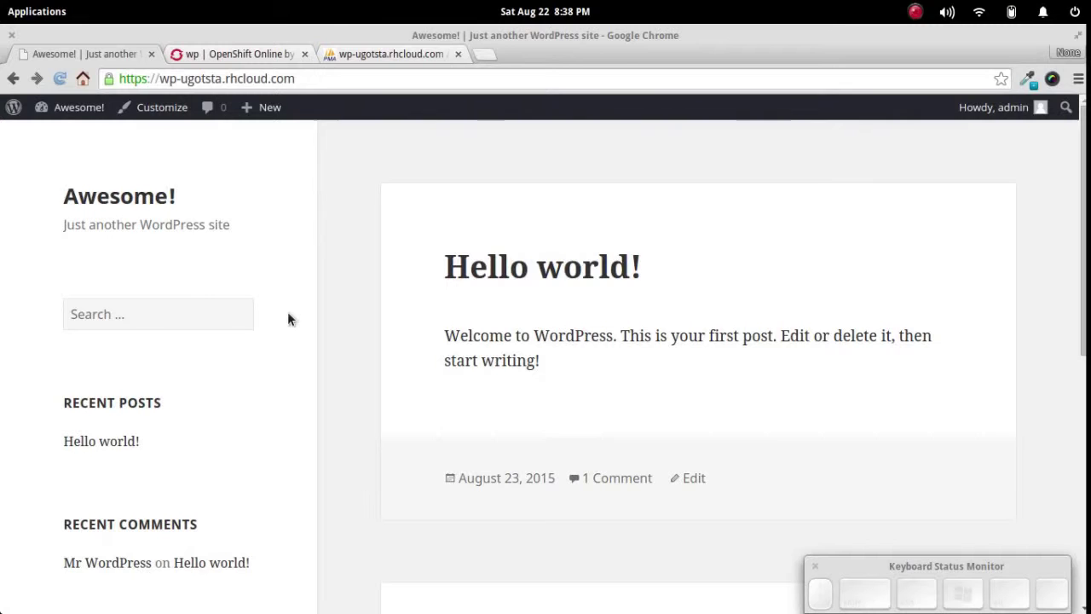
- Verify in the WordPress admin that Twenty Fifteen is active and plugins inactive, then visit the site front page
click(68, 138)
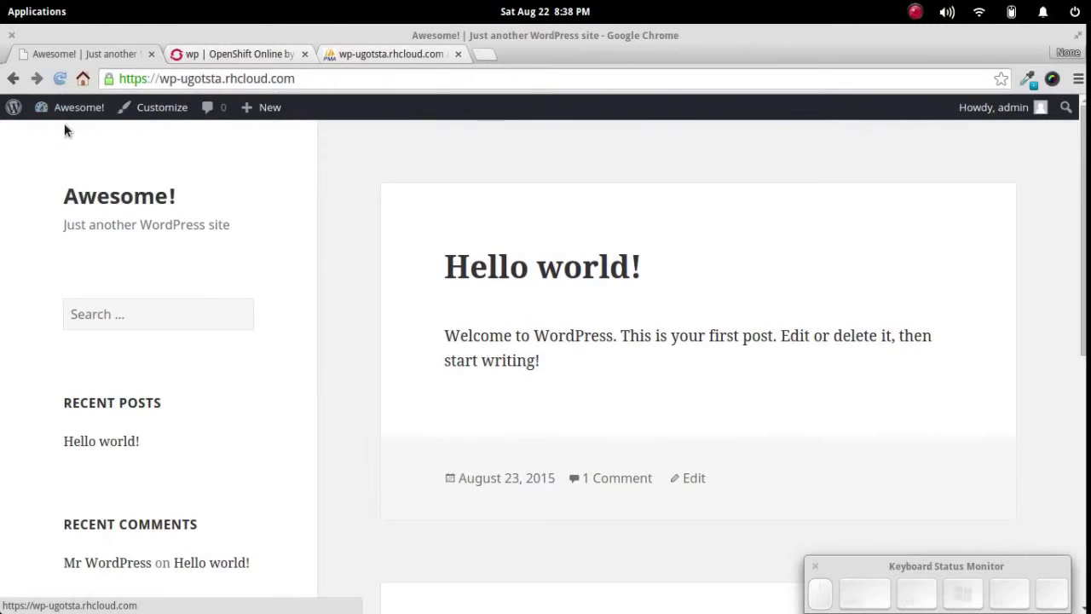
click(59, 136)
scroll(down, 3)
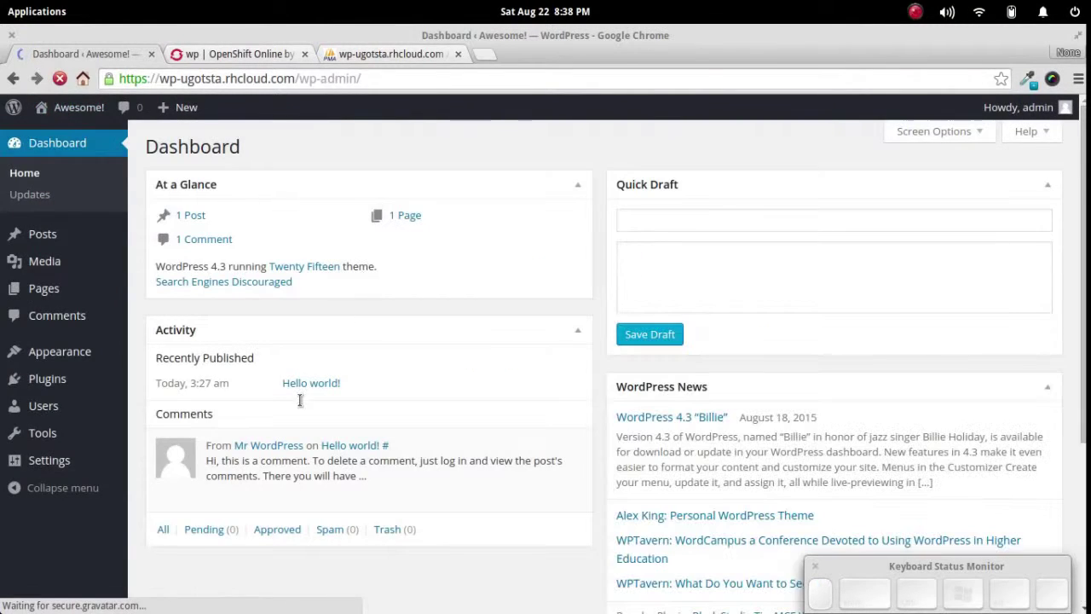
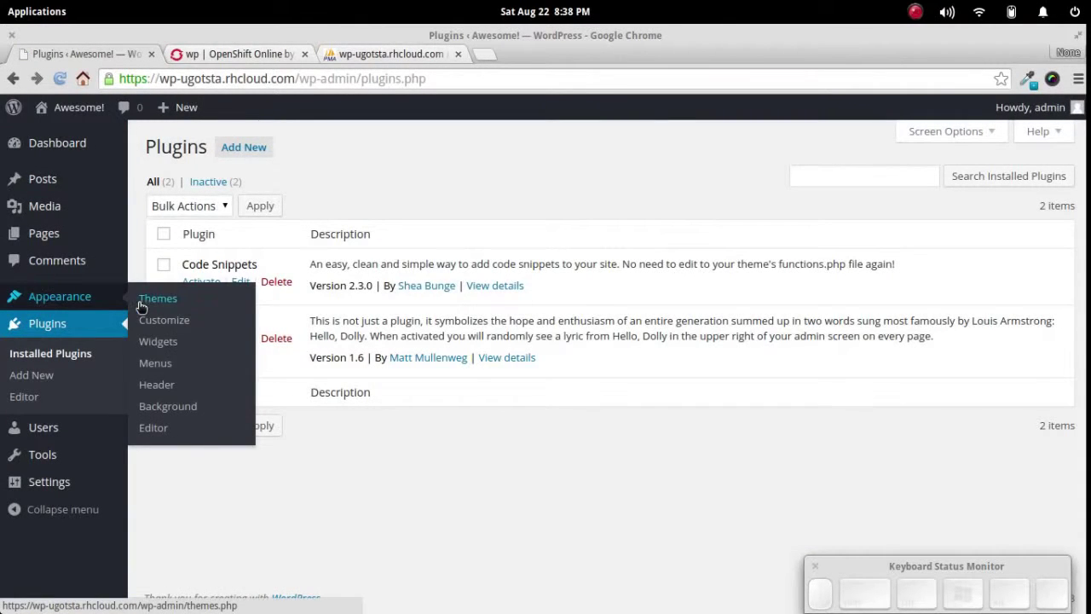
click(143, 300)
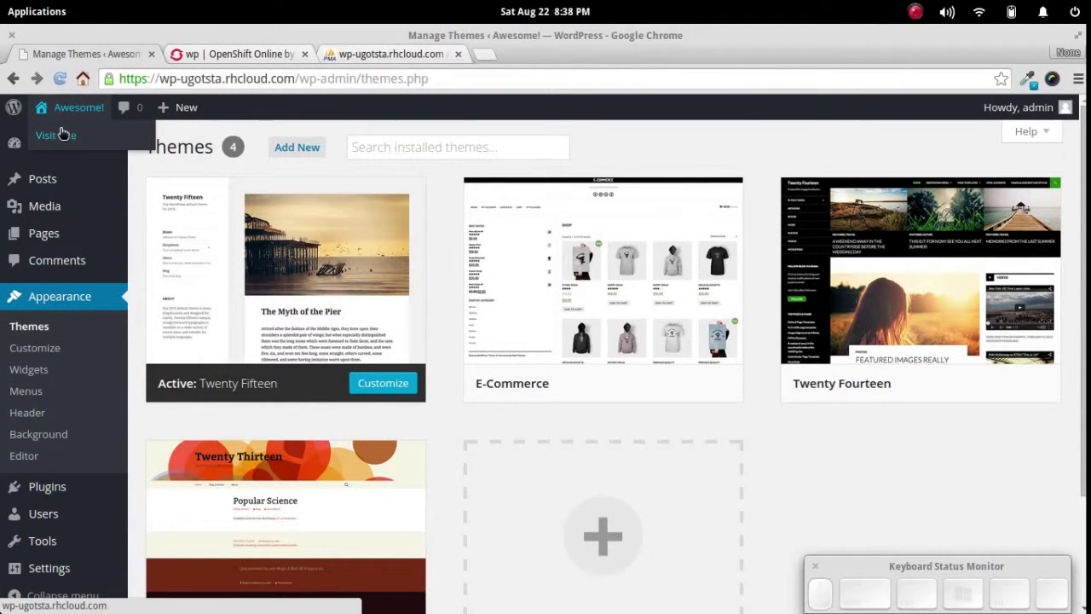
click(64, 135)
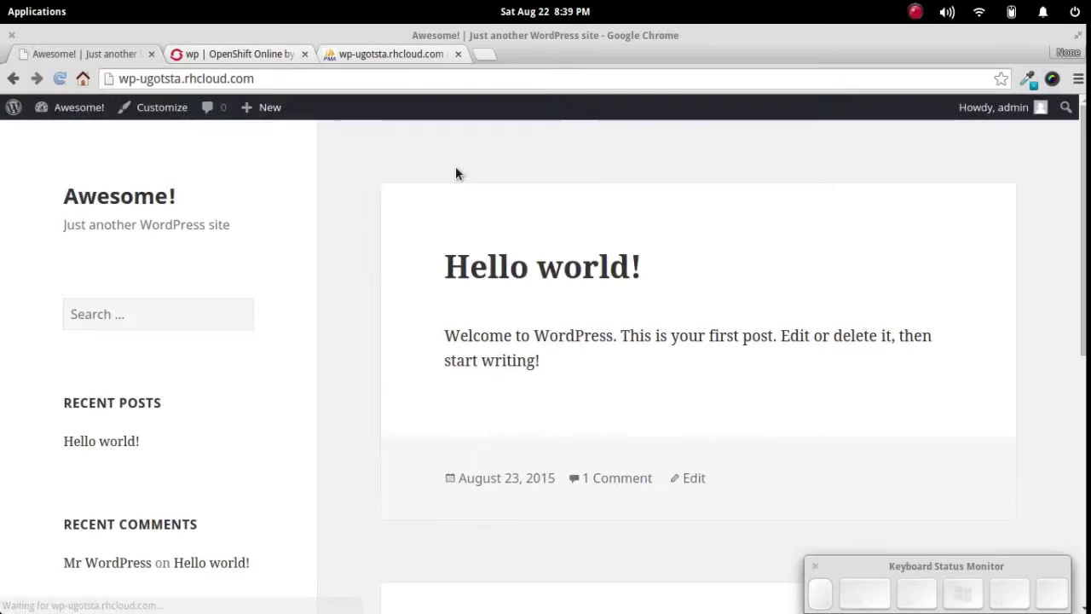